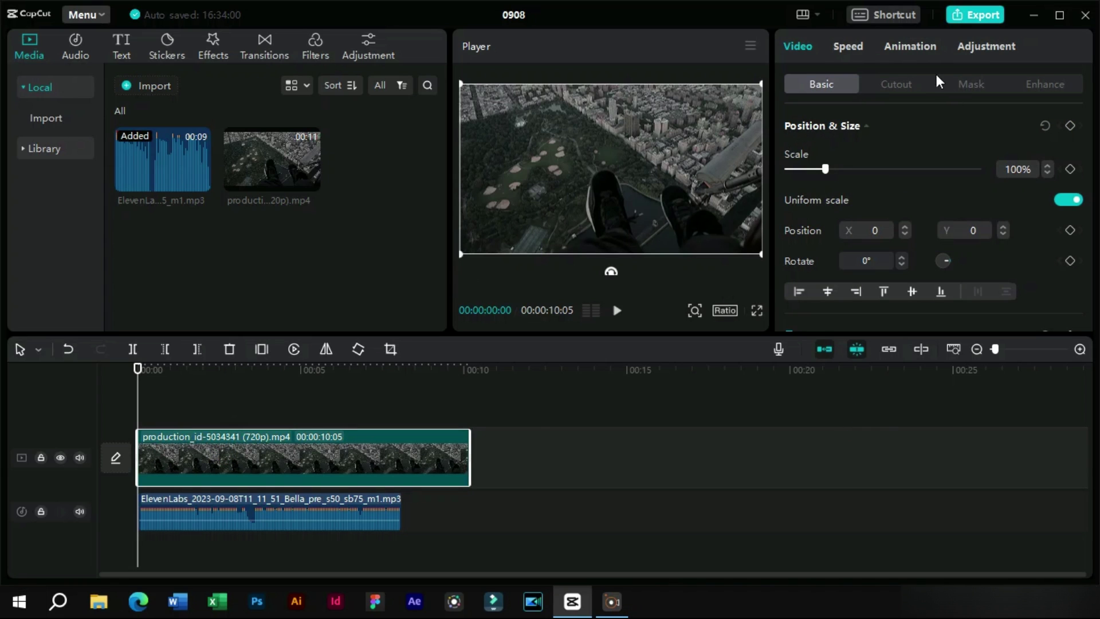
Enable Auto reframe in Video > Basic, try a 2:1 ratio on the clip, then undo it
click(978, 51)
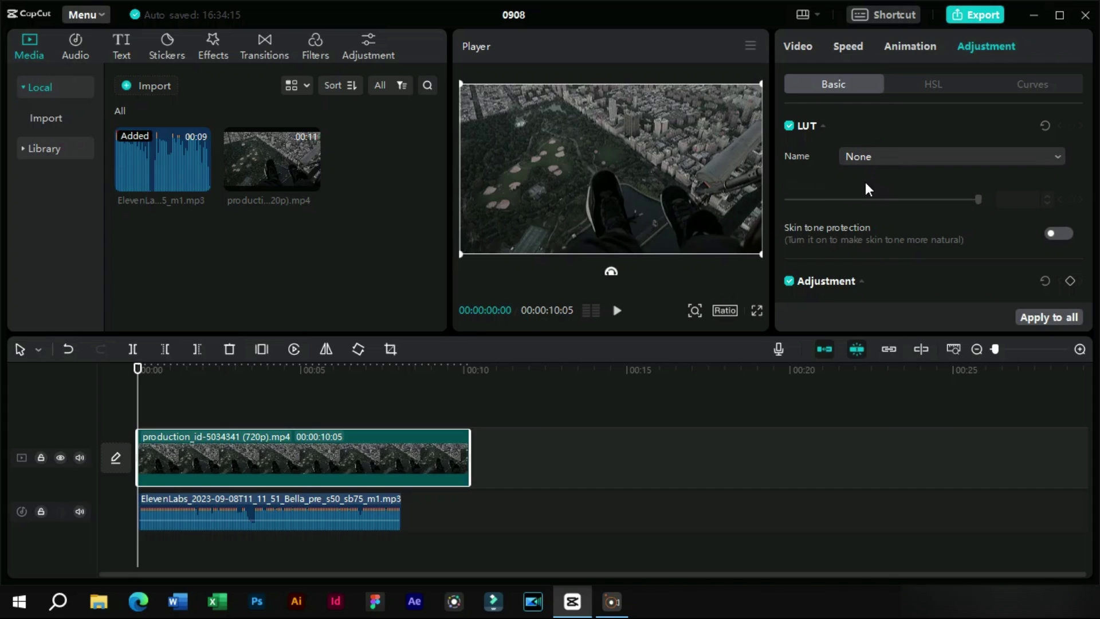
click(802, 54)
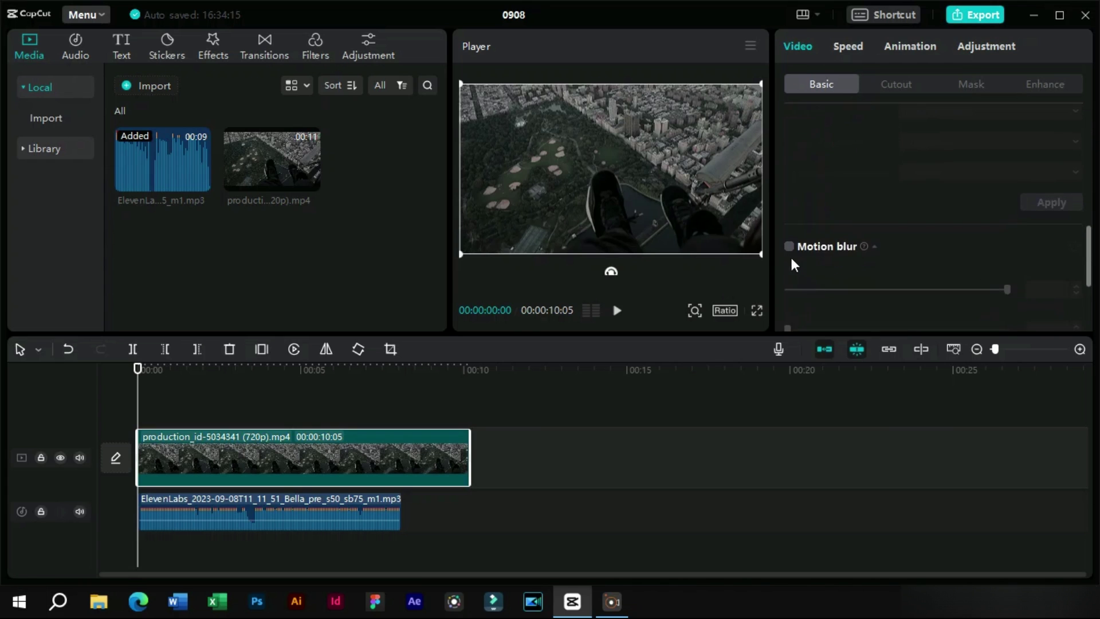
drag(794, 139, 949, 222)
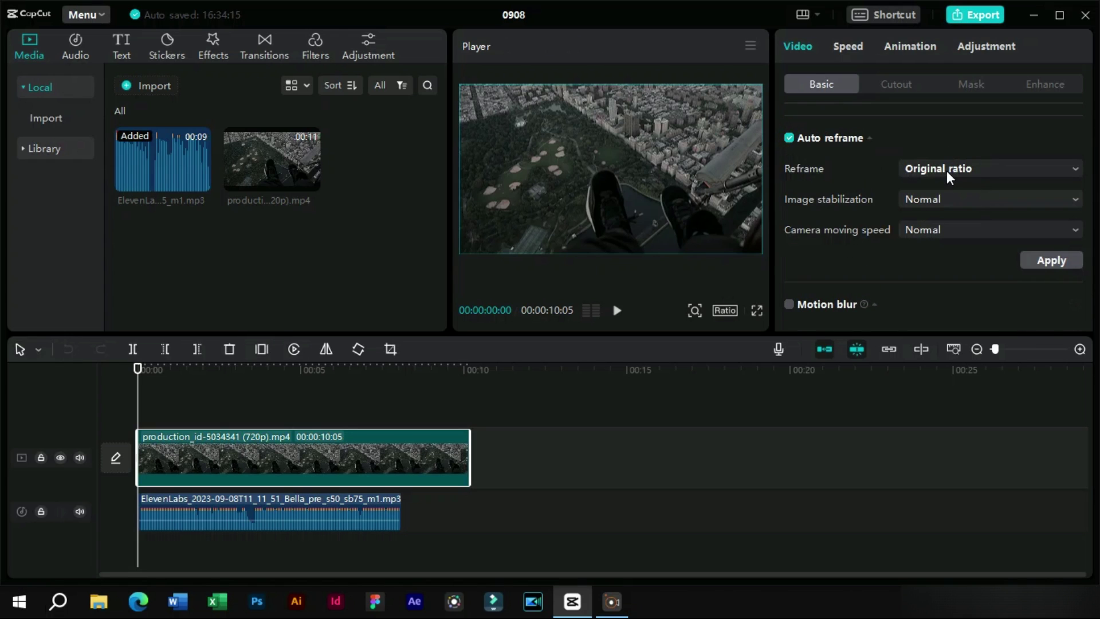
drag(953, 177, 947, 198)
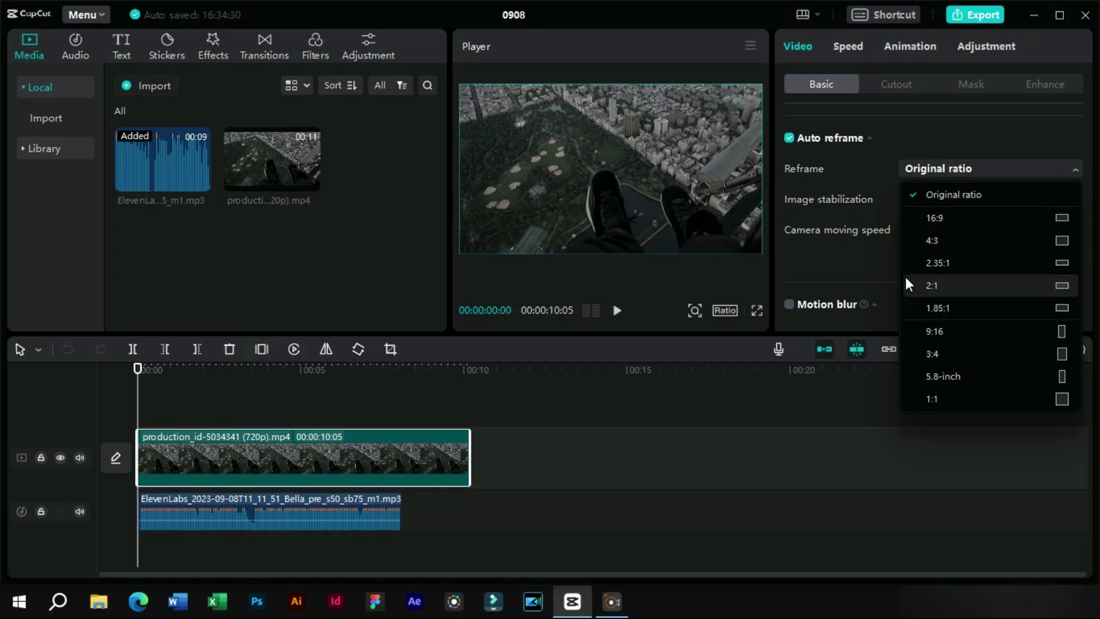
drag(934, 293, 676, 204)
drag(934, 182, 959, 266)
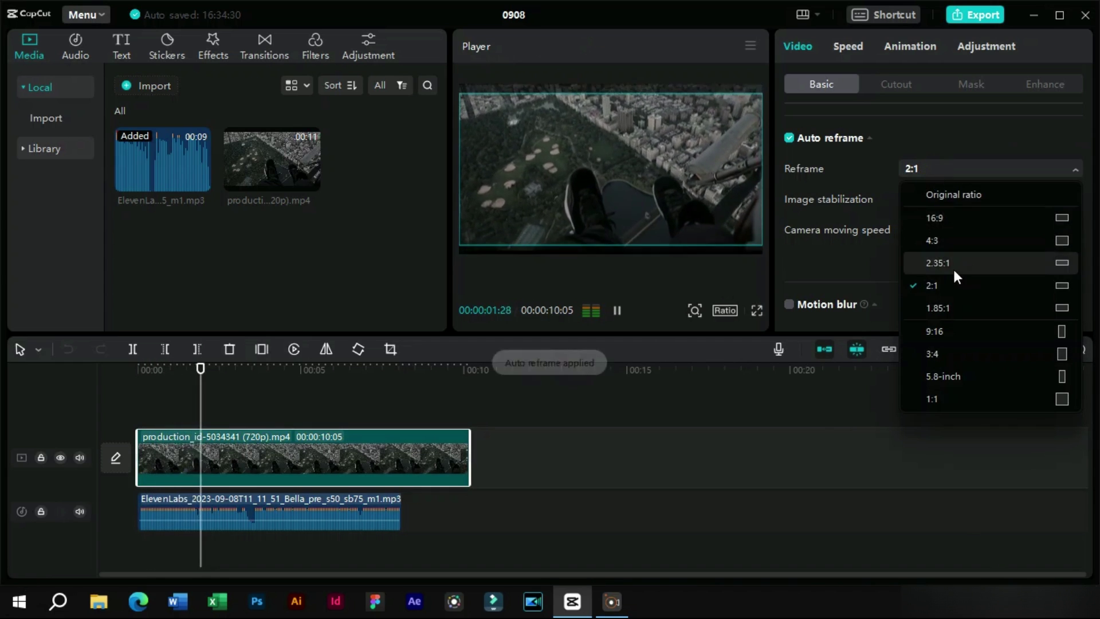
key(space)
Split the clip and mute the voice-over track, try a 9:16 reframe, then undo it
drag(194, 371, 107, 496)
drag(77, 515, 256, 410)
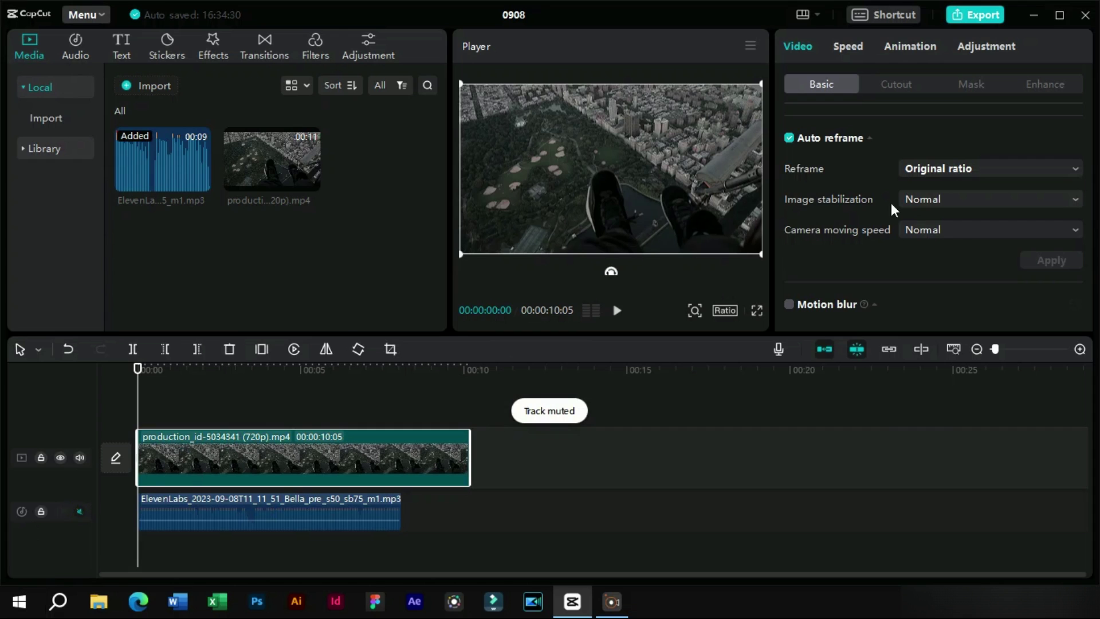
drag(965, 177, 963, 339)
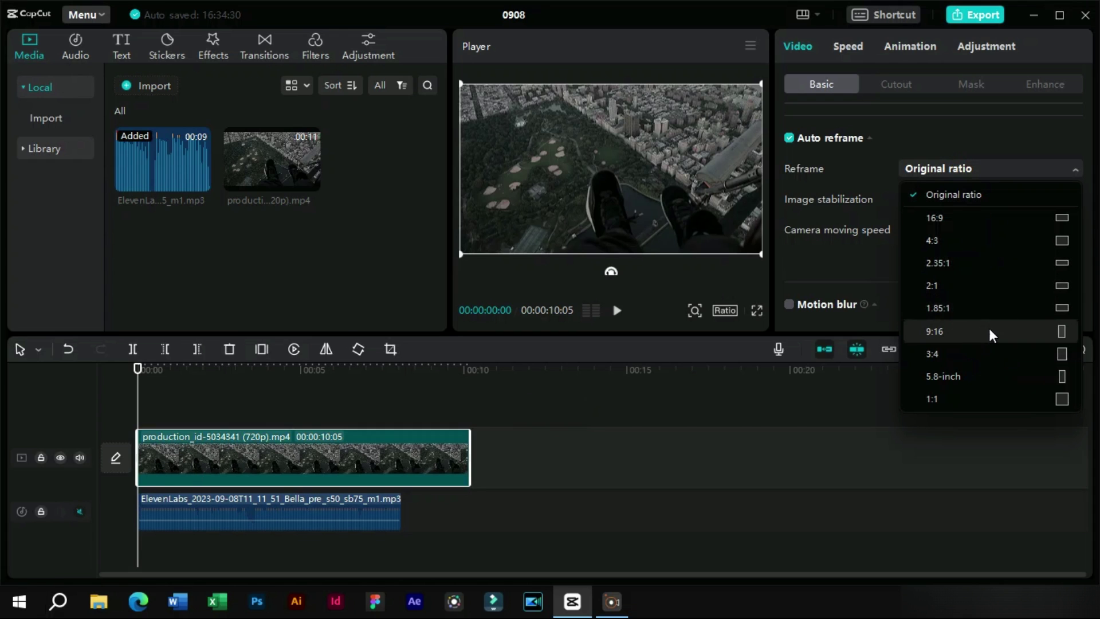
drag(985, 334, 645, 213)
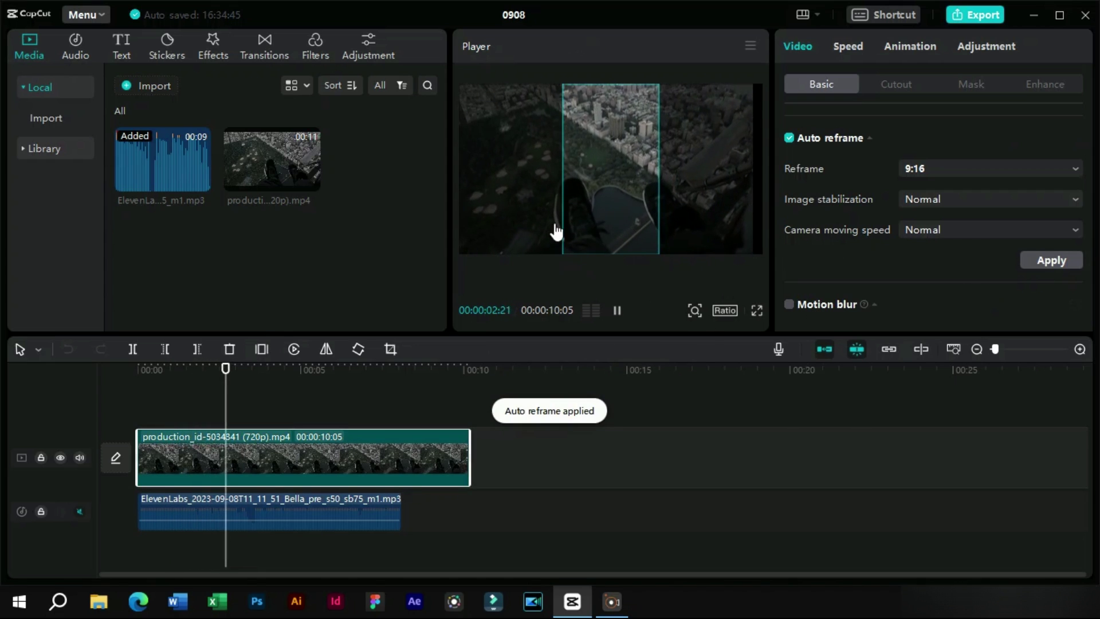
key(space)
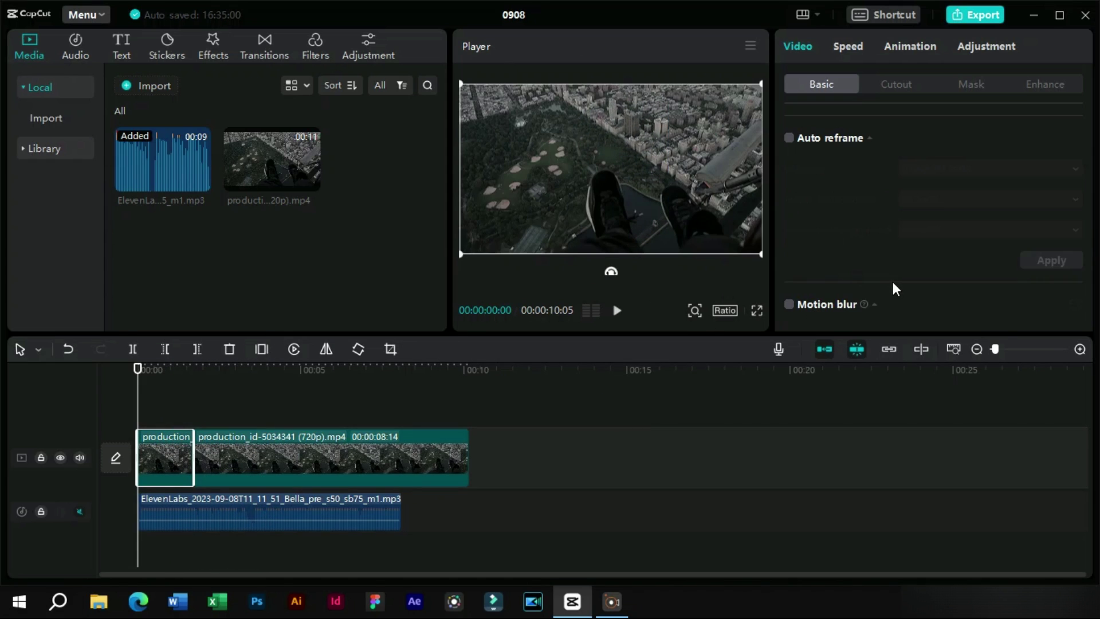
Tick Motion blur with Blur 100, Blend 0, Direction Both, 6 times and let it process
drag(792, 191, 856, 282)
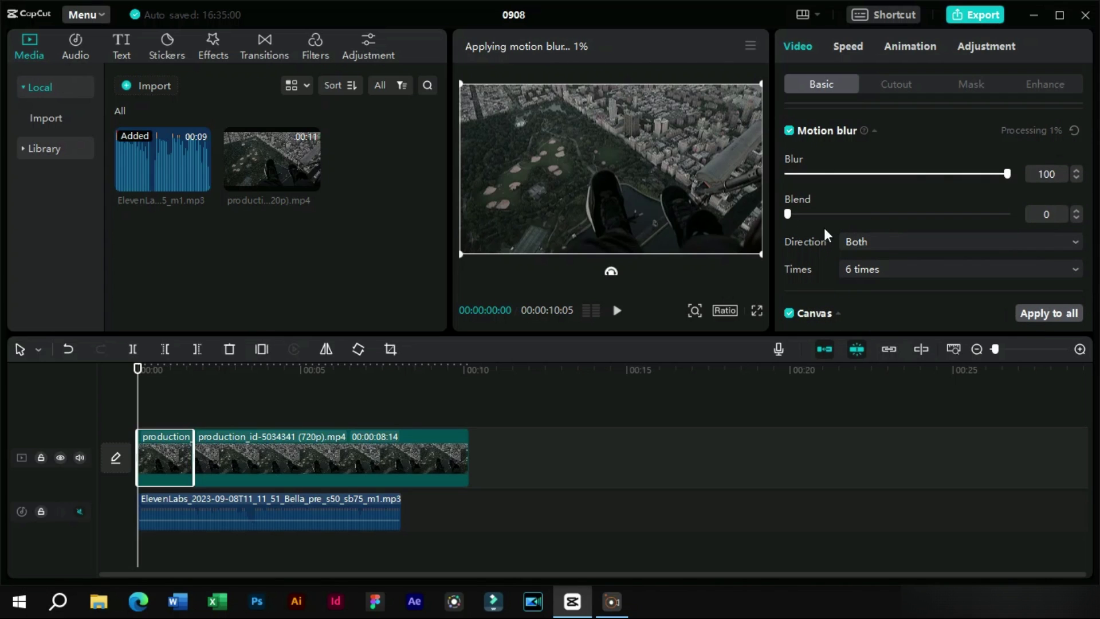
drag(794, 219, 942, 219)
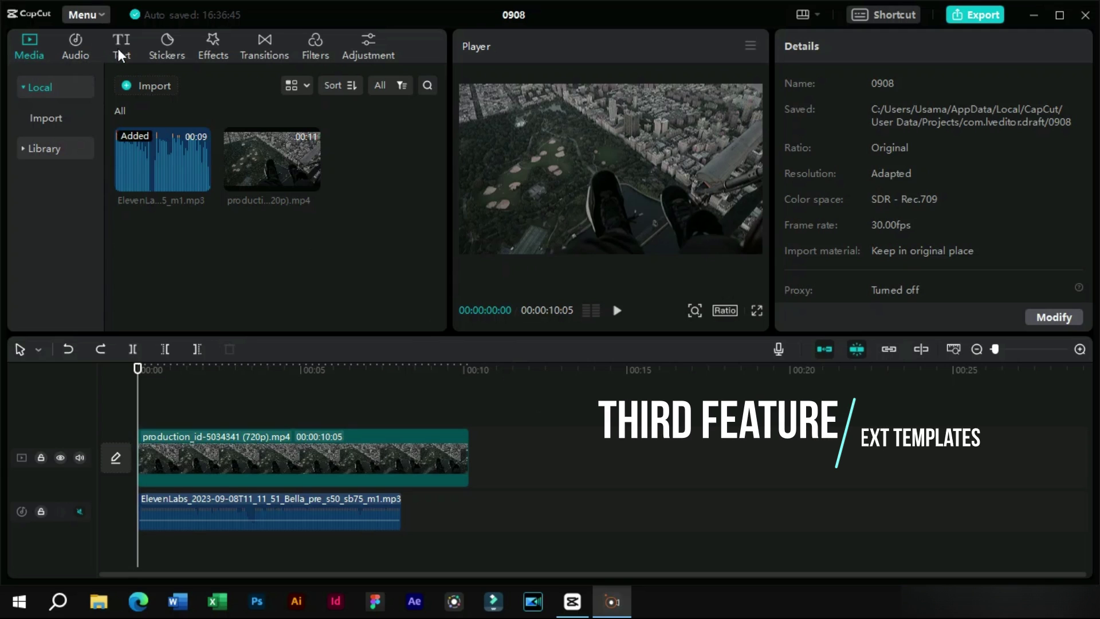
Download the first Trending text template, HOW TO TRAIN & SHOOT, and place it on a text track above the video
click(120, 54)
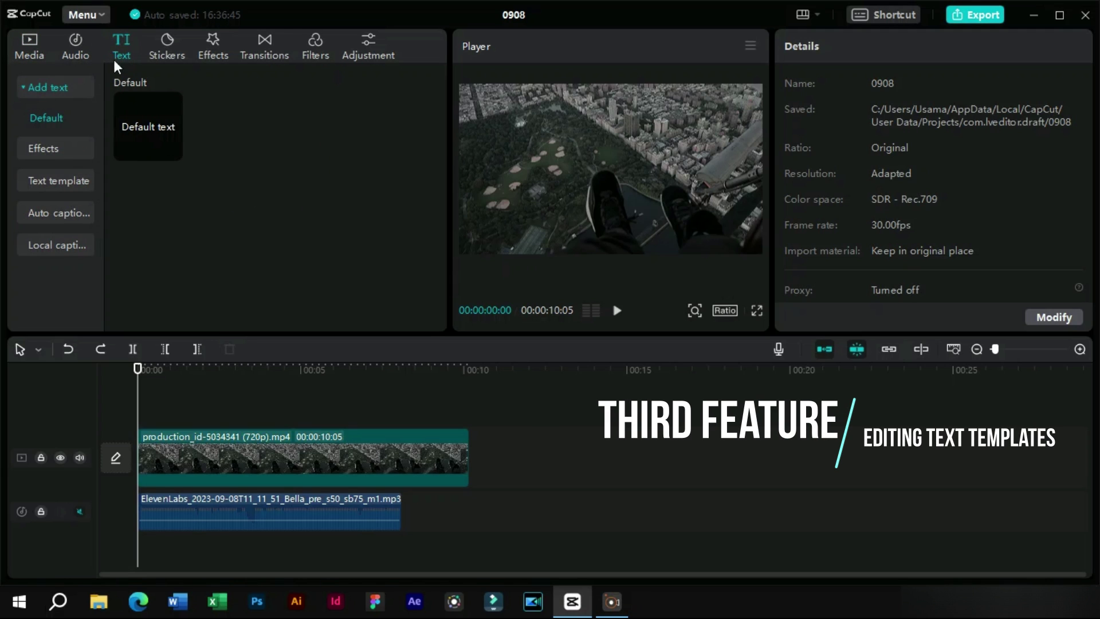
drag(52, 185, 228, 99)
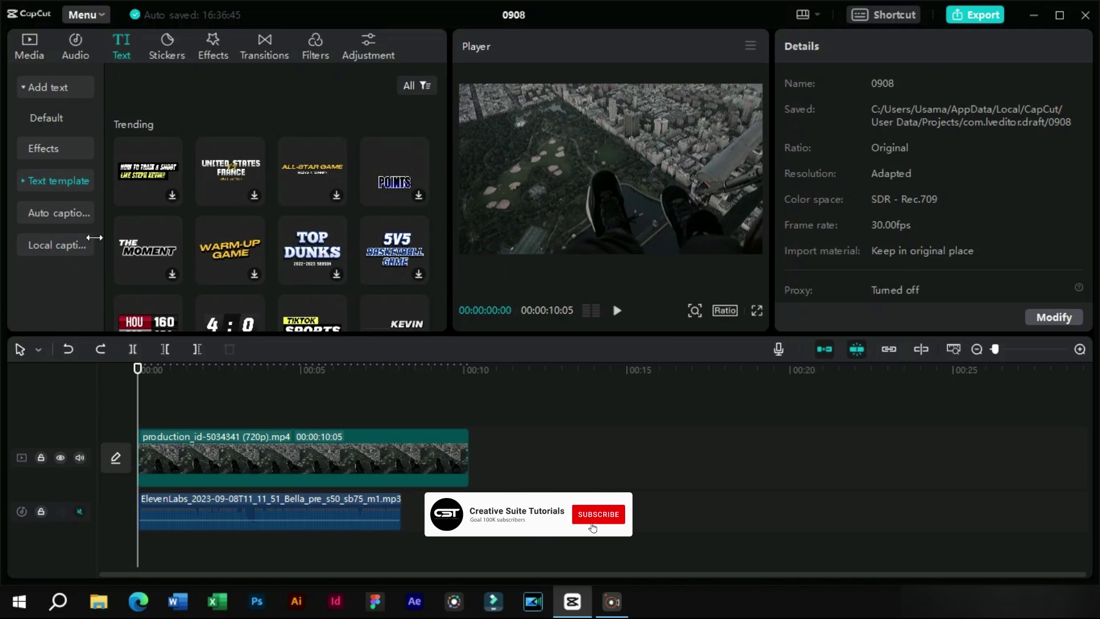
drag(28, 187, 91, 185)
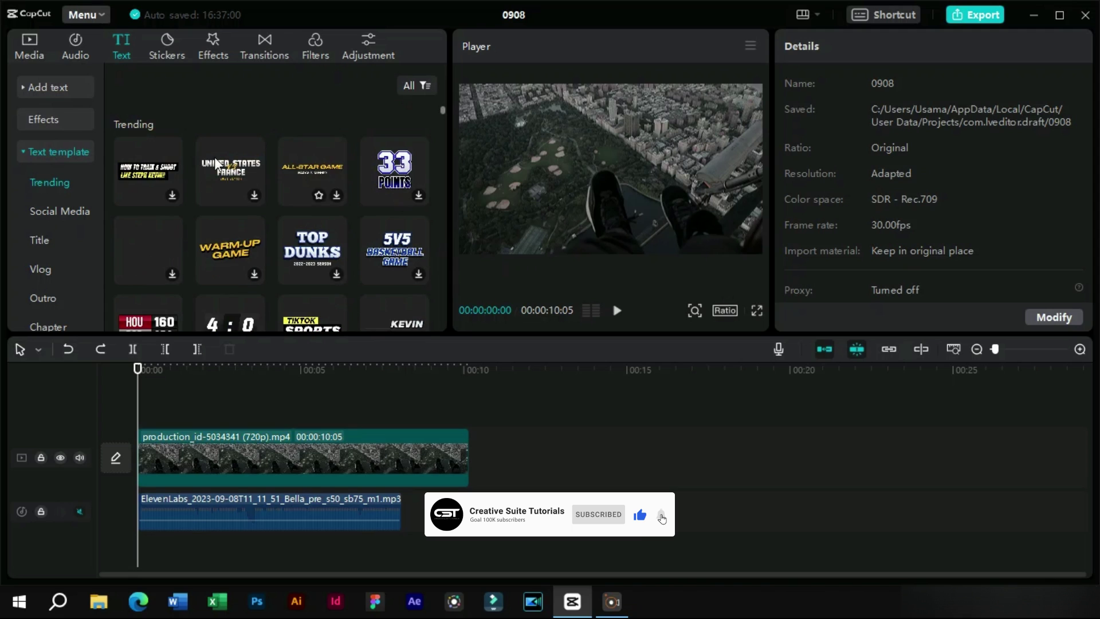
click(157, 171)
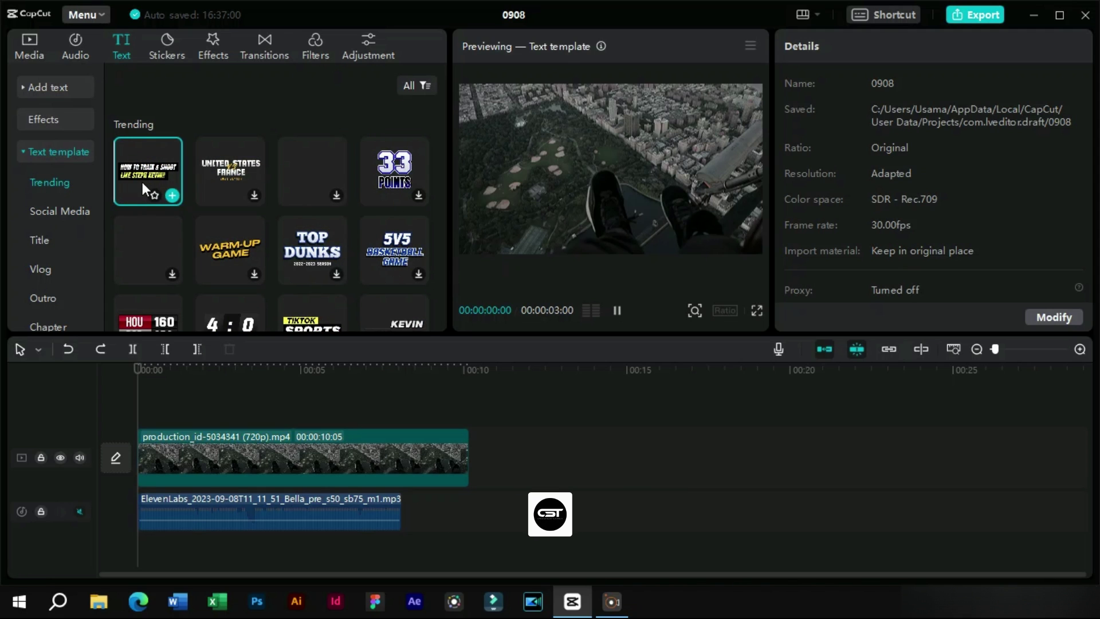
drag(145, 170, 217, 410)
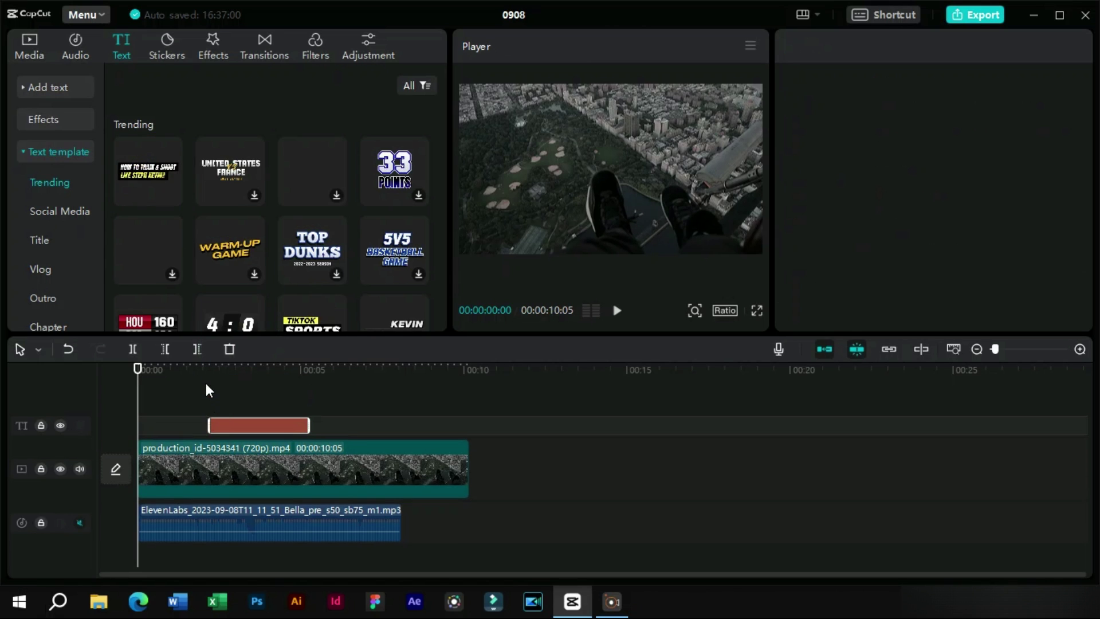
Select the text clip, preview it briefly, and review the first line's paragraph settings
click(210, 375)
key(space)
key(space)
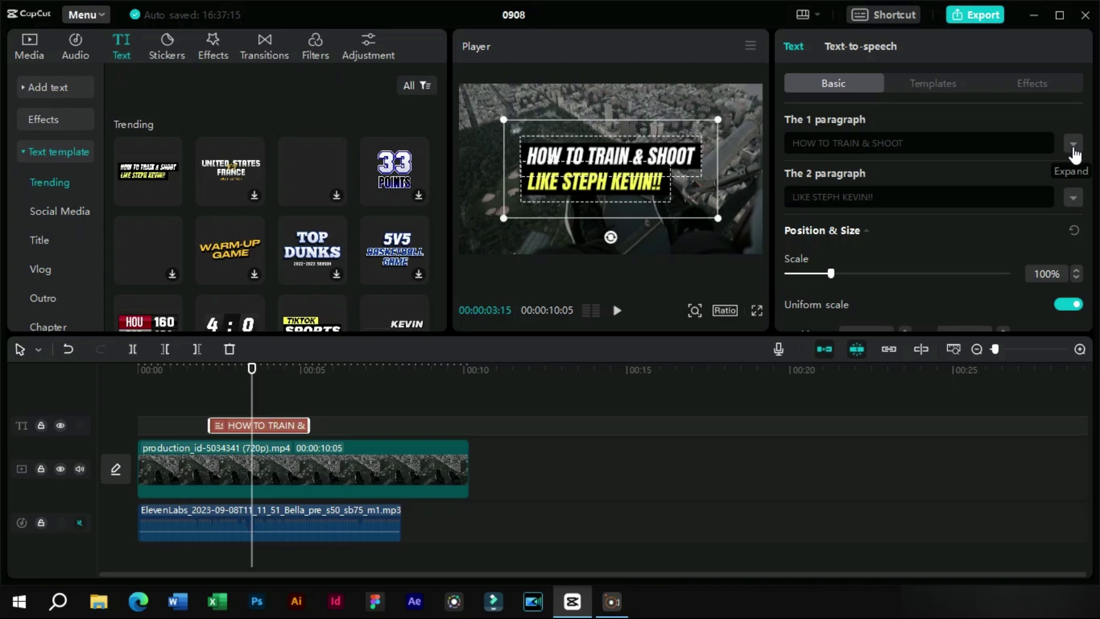
drag(1077, 153, 848, 152)
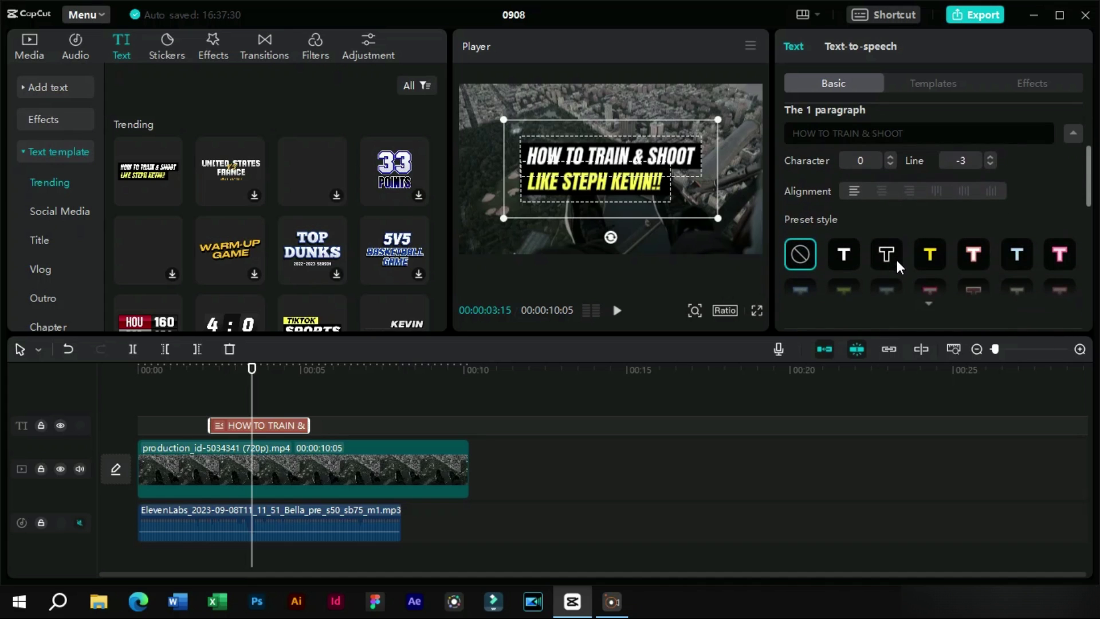
drag(930, 307, 904, 276)
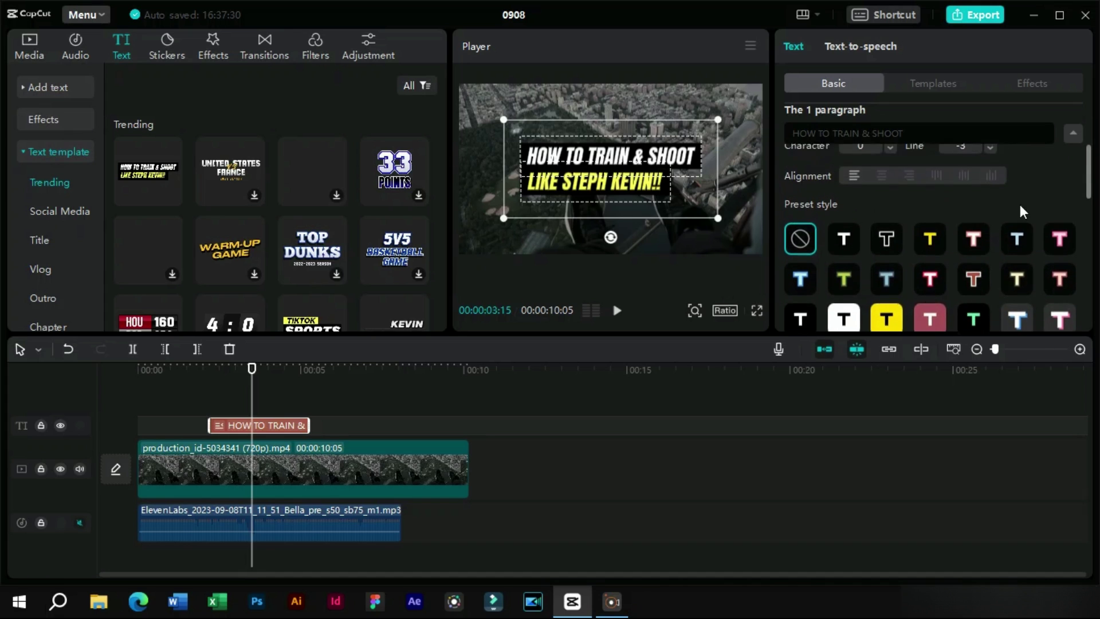
drag(1071, 147, 974, 114)
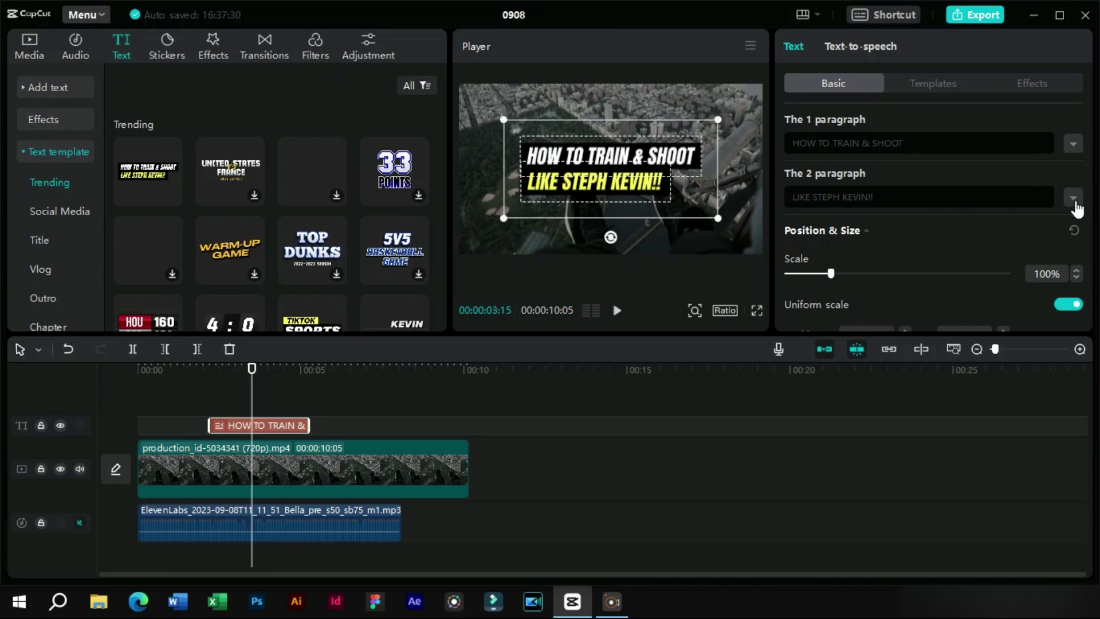
Set the second line, LIKE STEPH KEVIN!!, to red via The 2 paragraph Color swatch
drag(1072, 199, 888, 280)
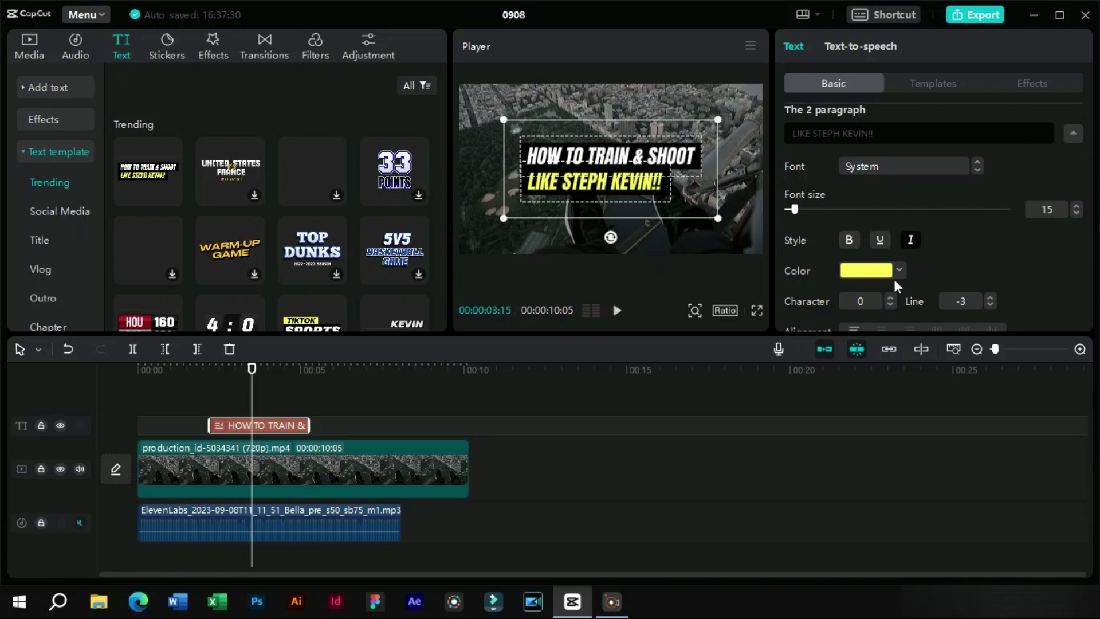
drag(906, 278, 877, 405)
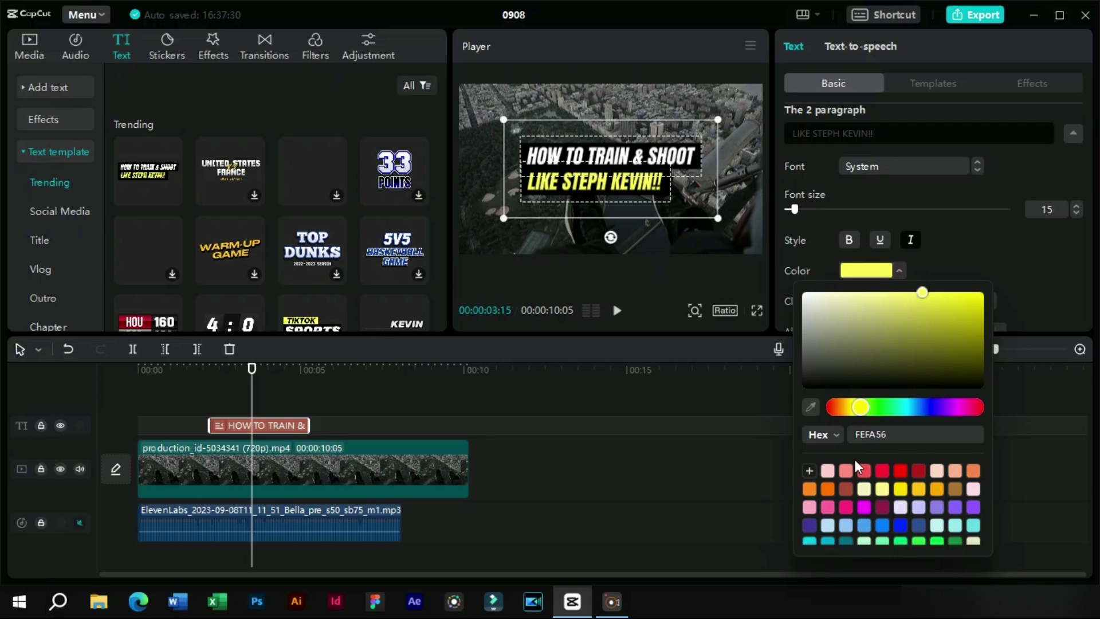
drag(906, 481, 886, 251)
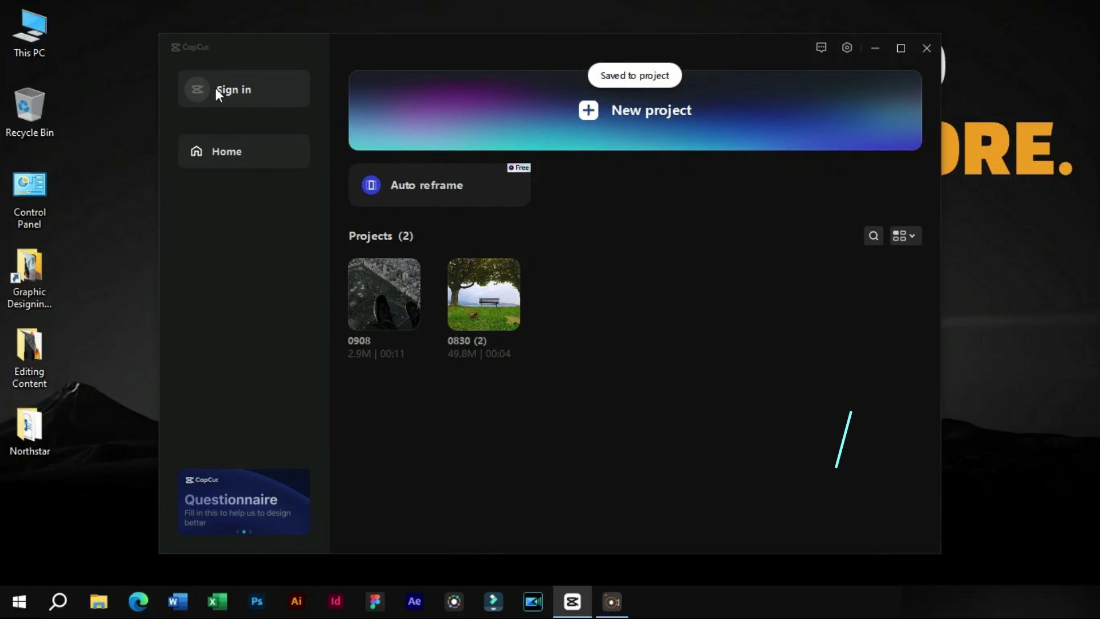
click(210, 100)
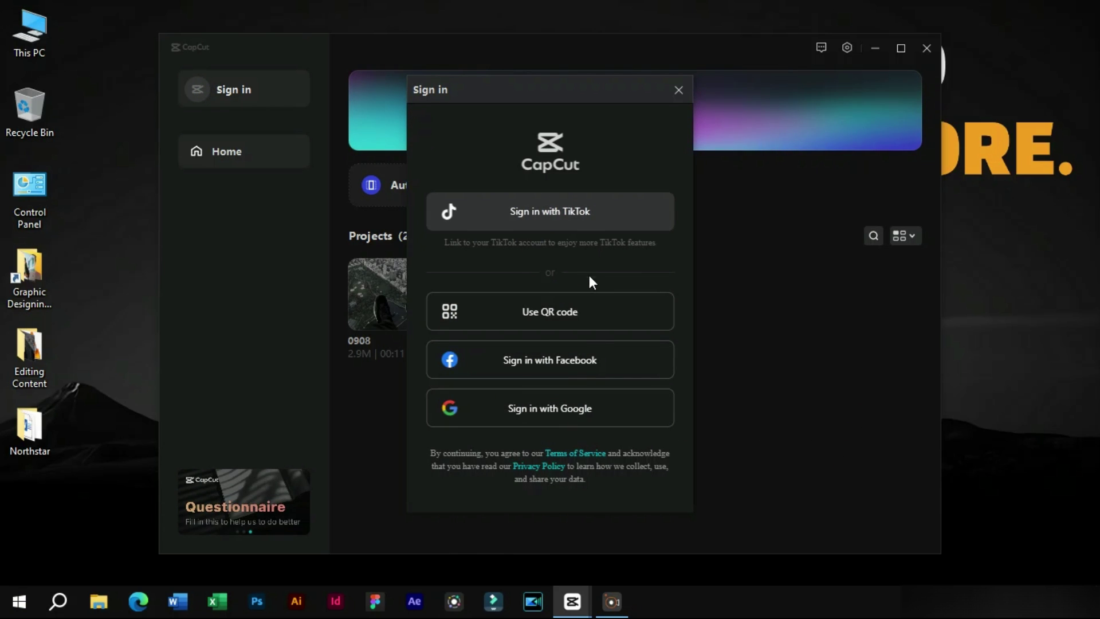
drag(550, 319, 715, 401)
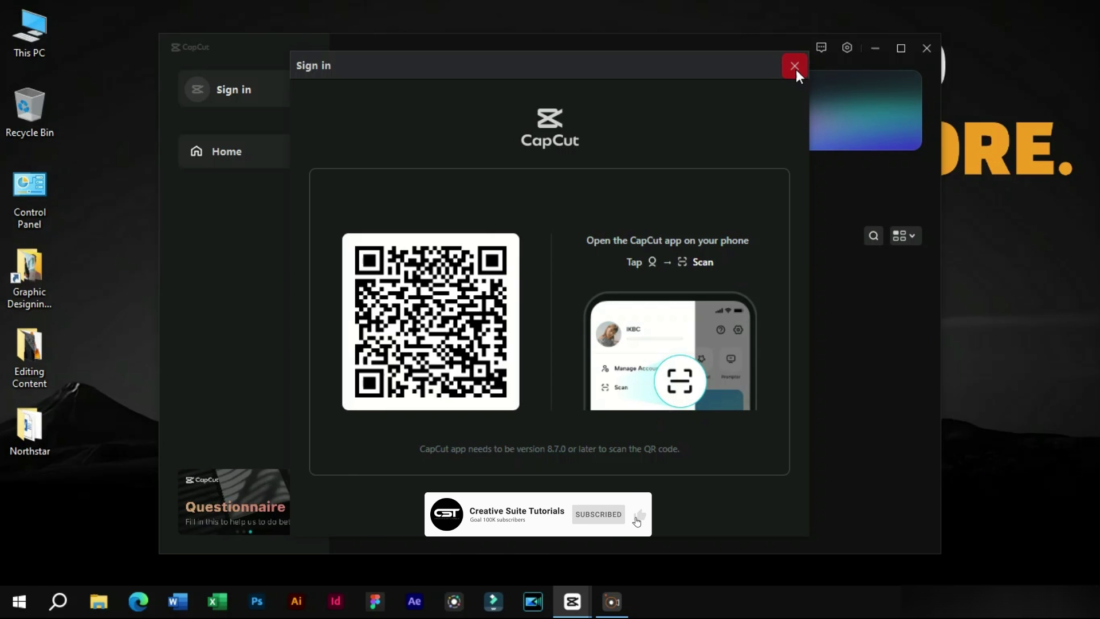
drag(800, 78, 440, 314)
click(407, 319)
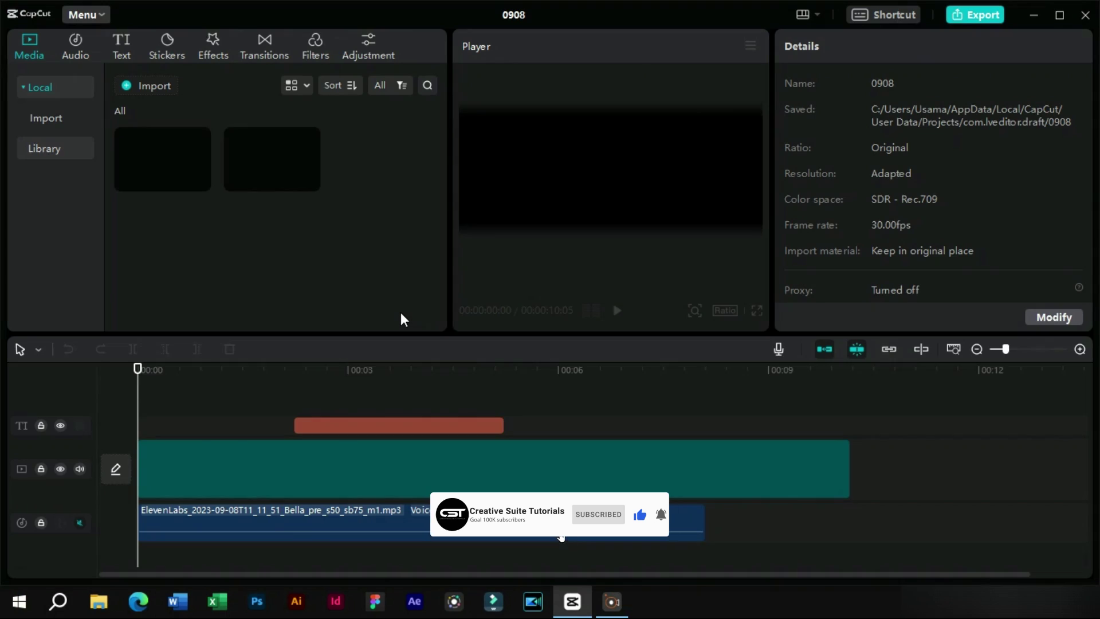